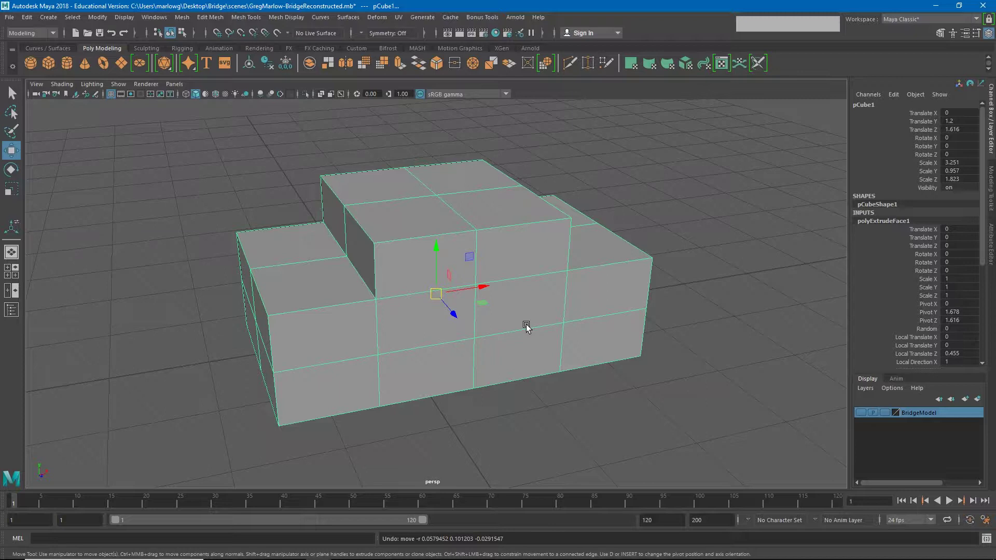
Select the cabin's front vertical and top edges in edge mode.
click(531, 329)
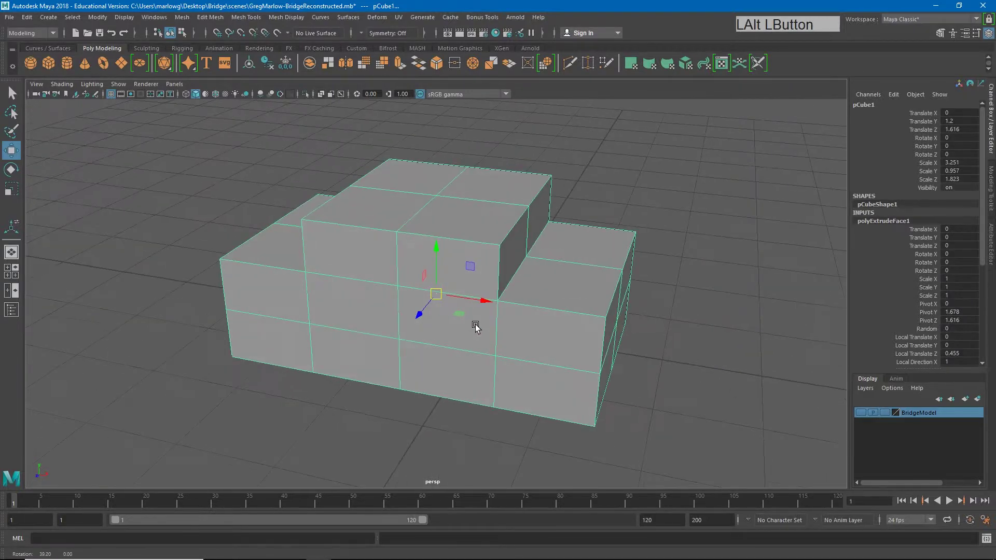
right_click(505, 326)
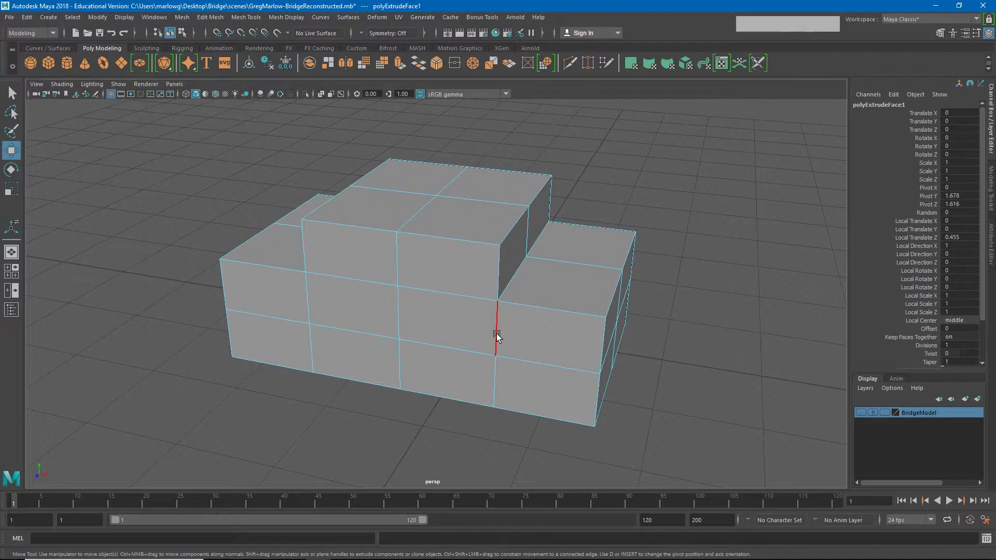
click(499, 336)
click(575, 313)
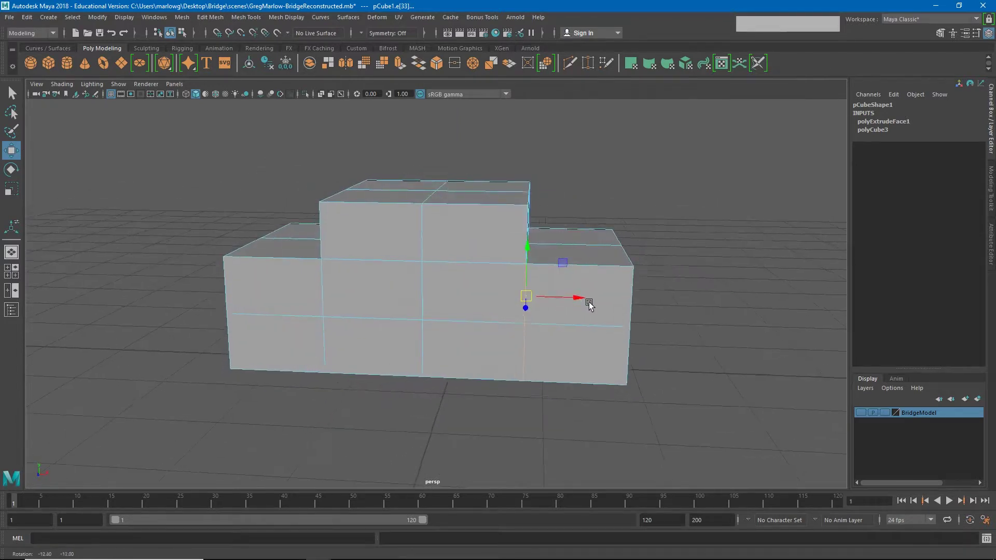
click(574, 300)
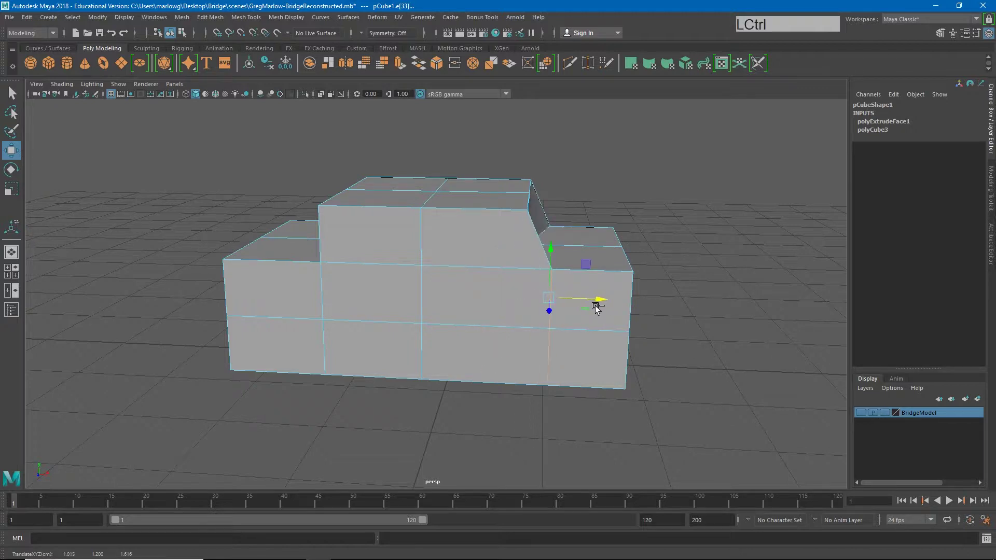
Move the lower cabin front and hood top edges forward to slope the front.
key(ctrl+z)
click(553, 284)
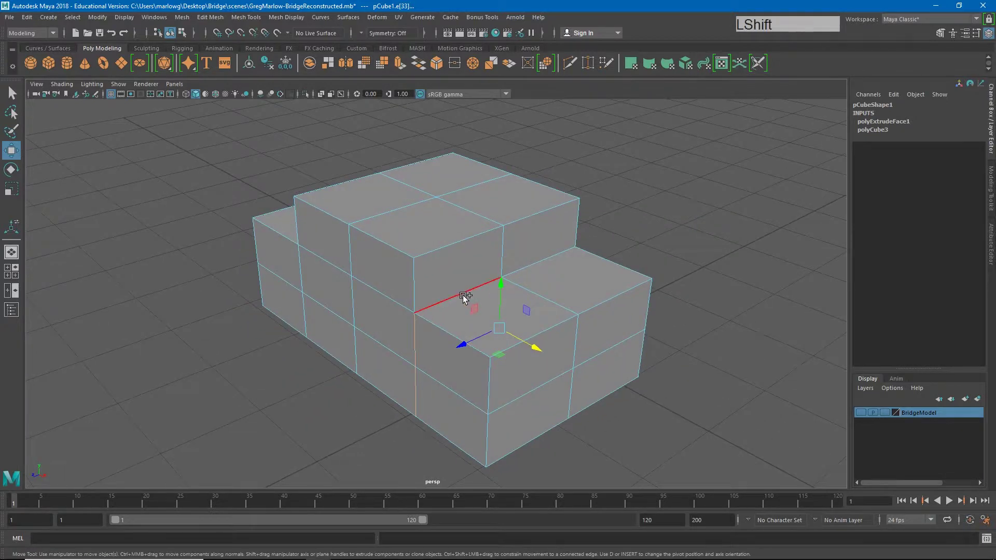
click(460, 298)
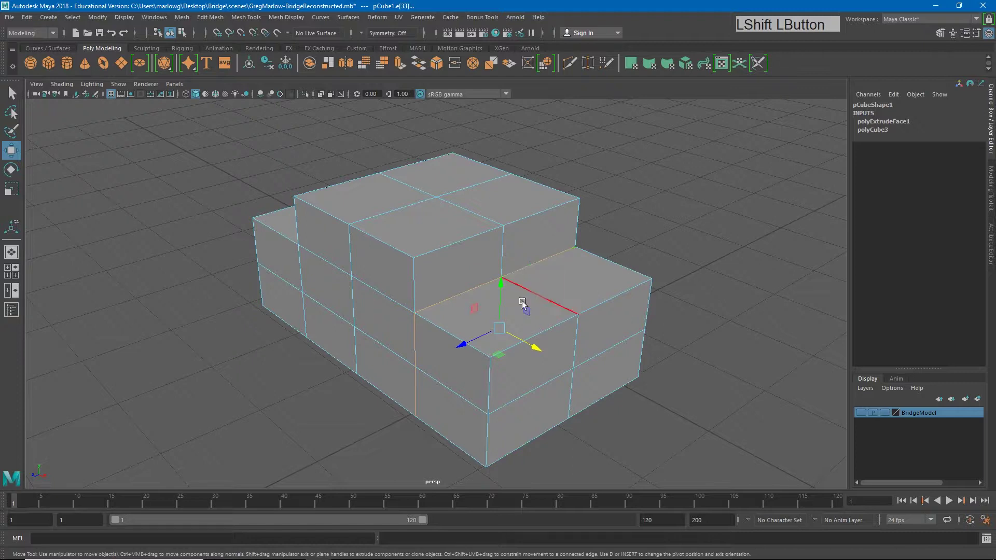
click(516, 340)
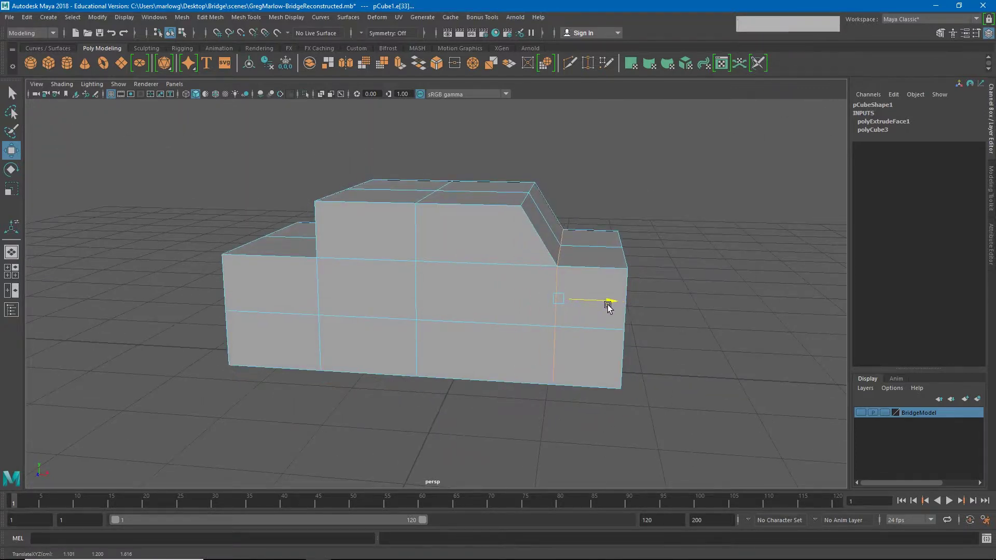
click(422, 303)
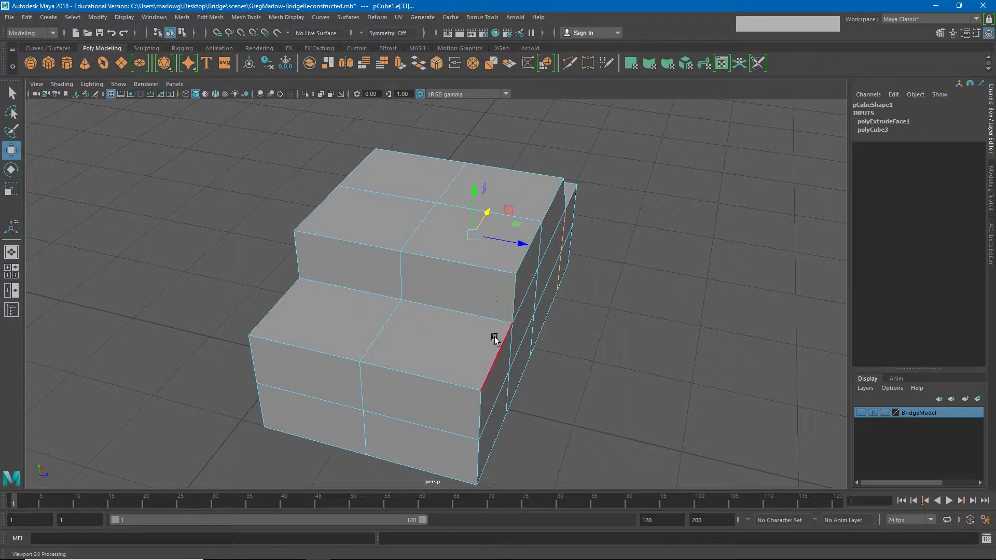
Set modelling symmetry to Object Z from the status line.
right_click(497, 340)
click(471, 306)
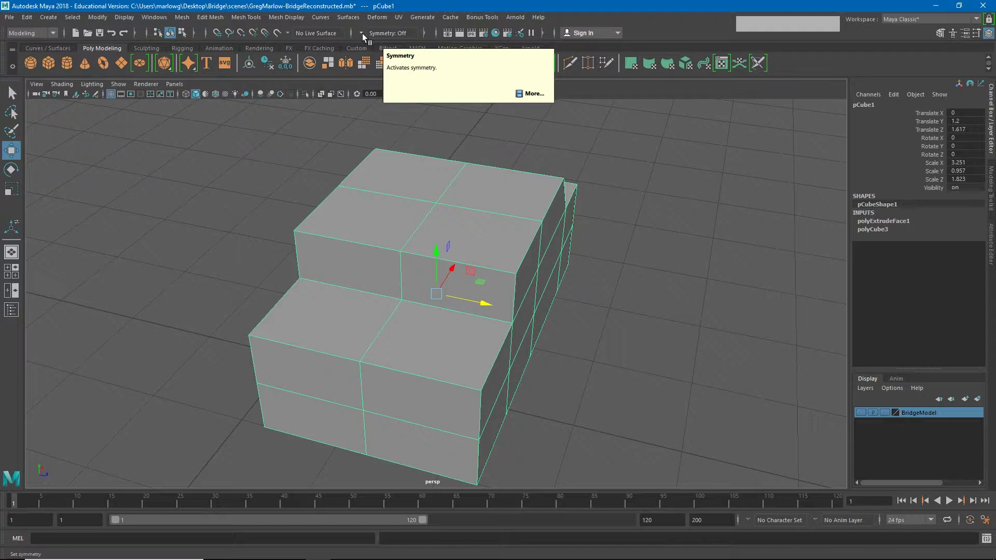
click(365, 36)
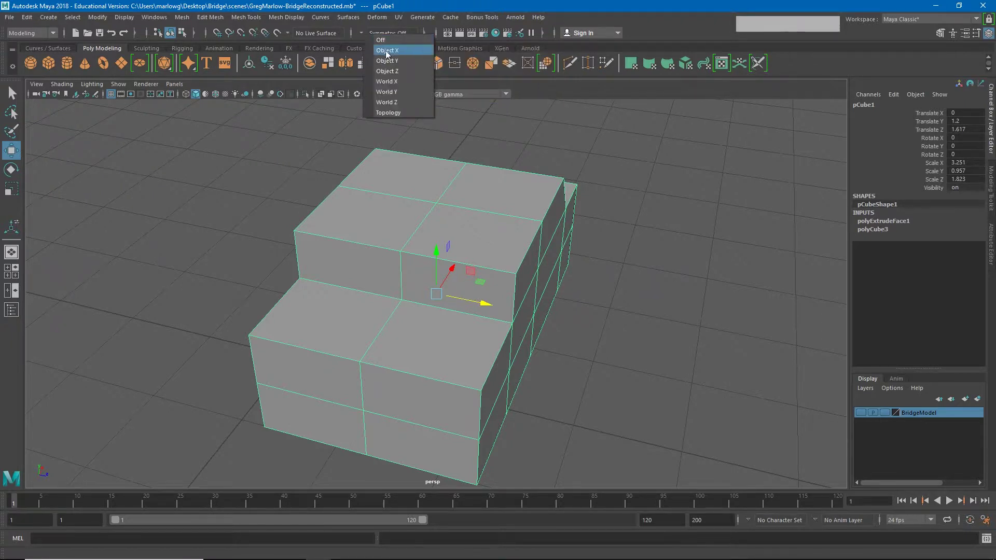
click(393, 73)
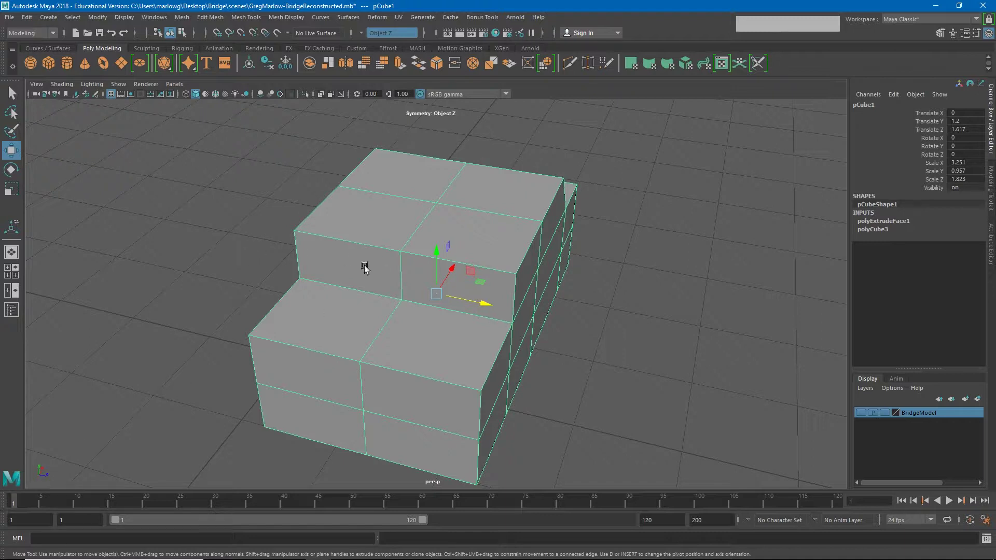
Pull the body's end corner vertices inward symmetrically in vertex mode.
right_click(464, 370)
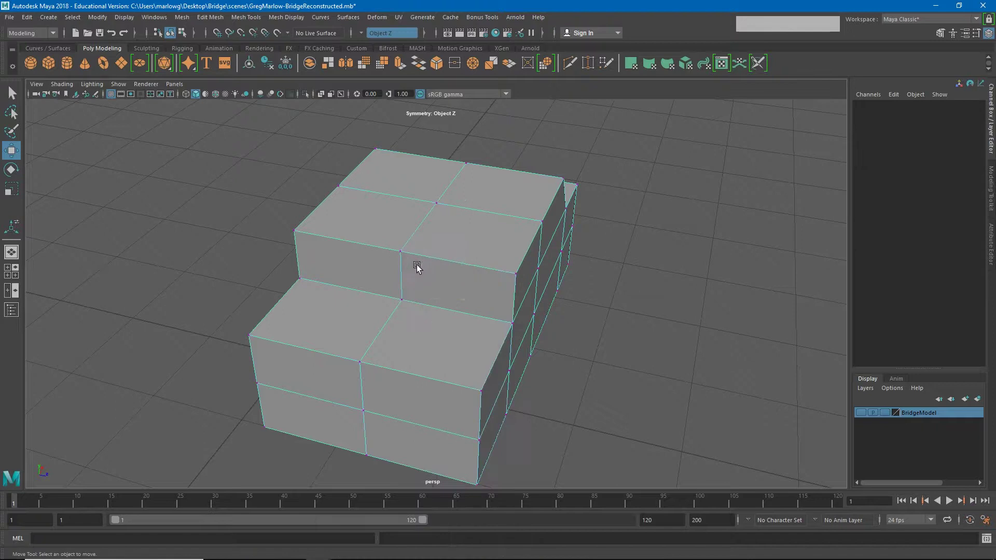
click(488, 395)
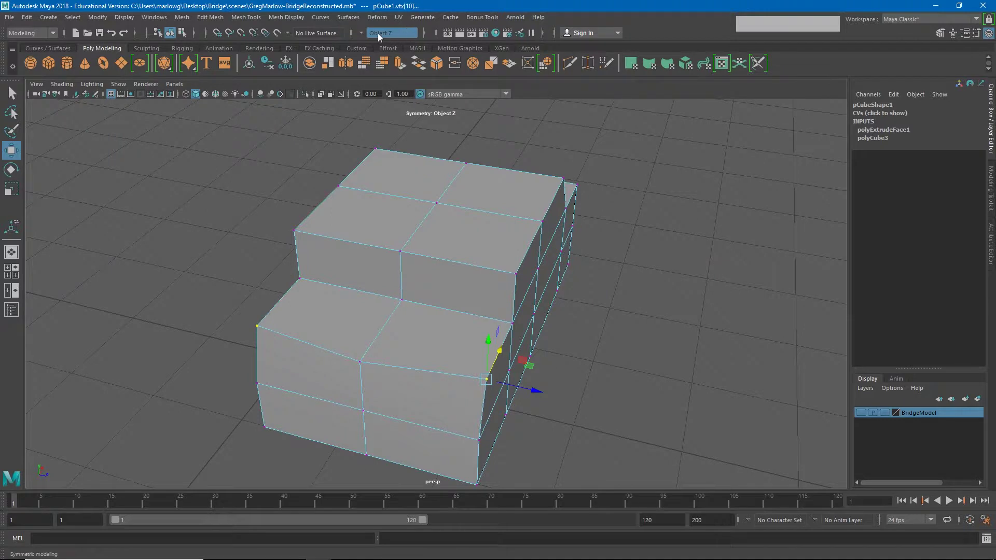
click(360, 35)
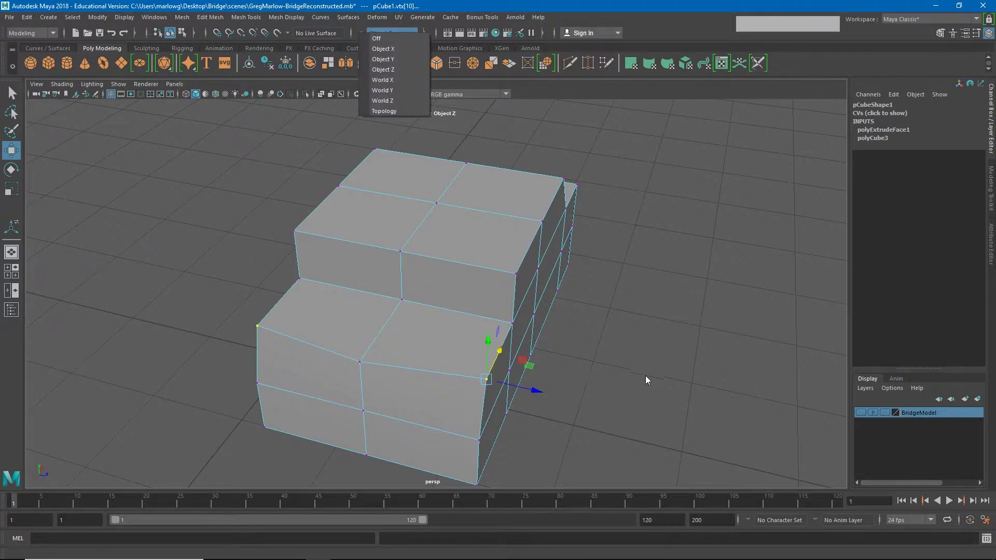
click(395, 382)
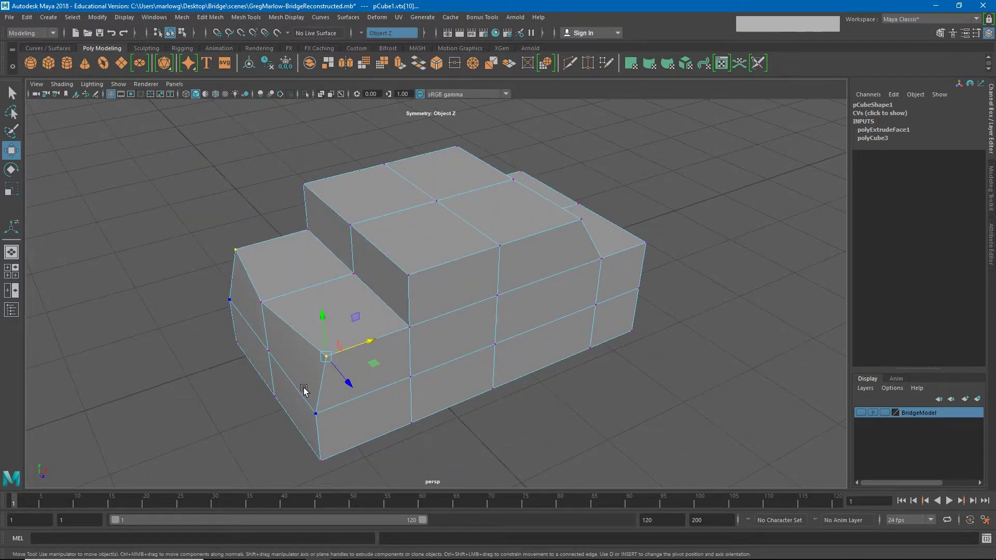
Move the roof corner and front vertices to rake the windshield back.
right_click(306, 390)
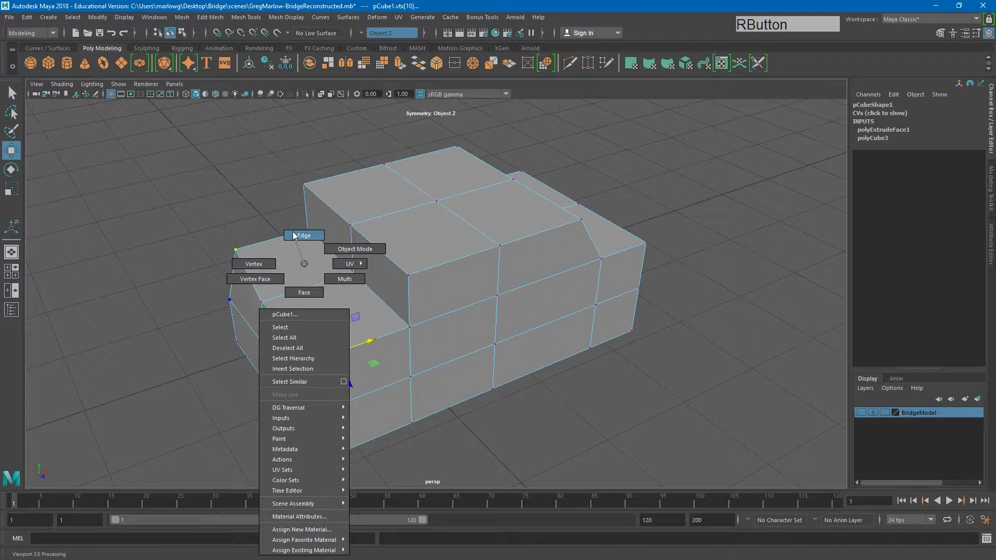
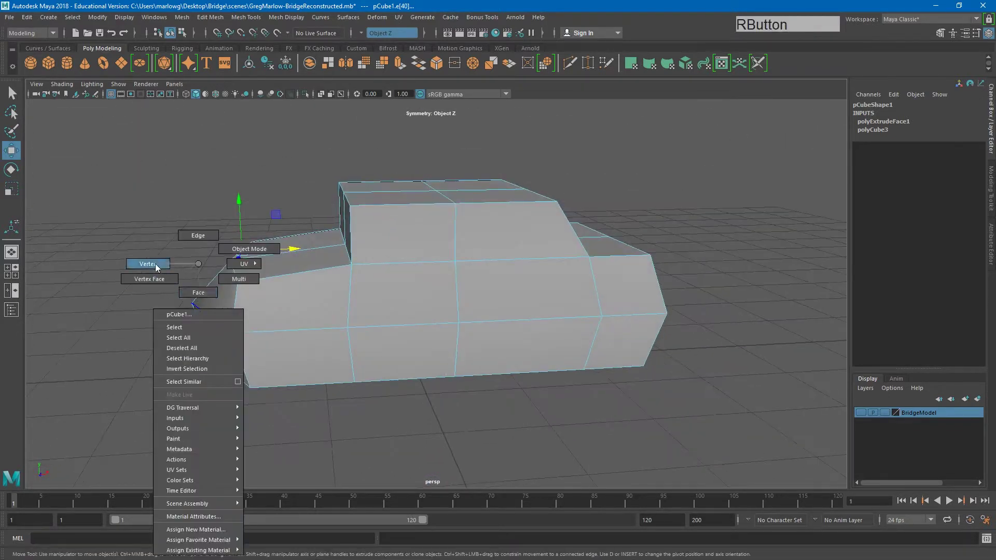
click(363, 322)
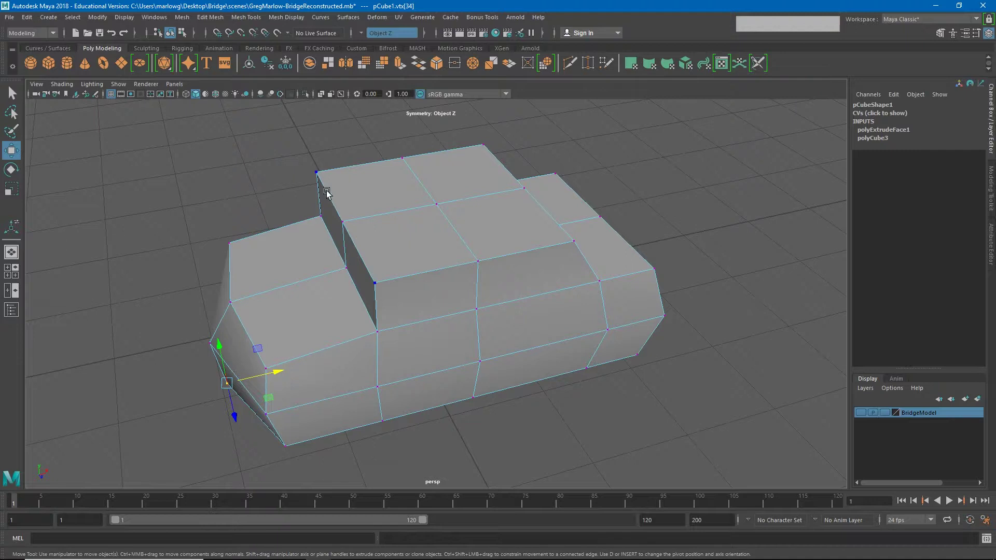
right_click(375, 279)
click(363, 253)
right_click(415, 279)
right_click(410, 280)
click(413, 278)
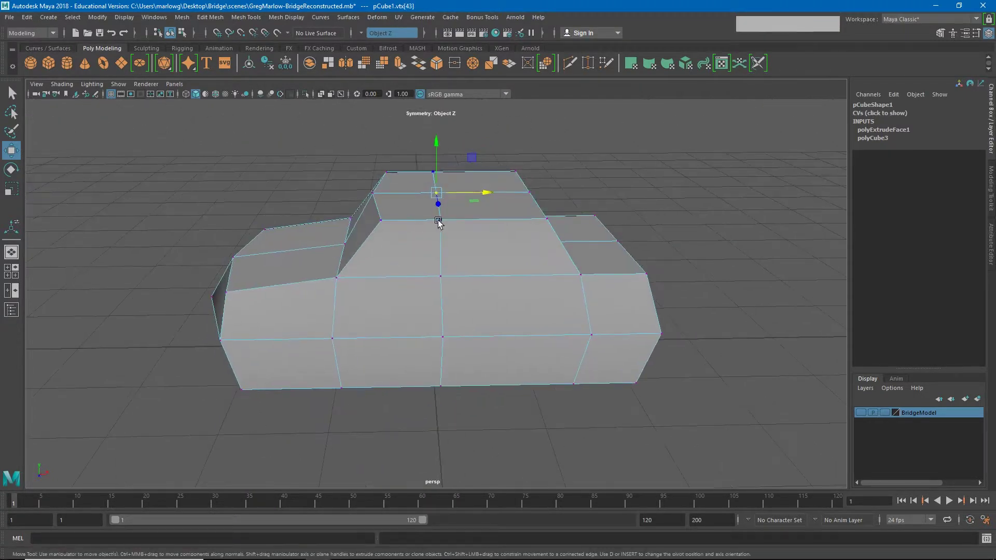
click(369, 210)
click(408, 191)
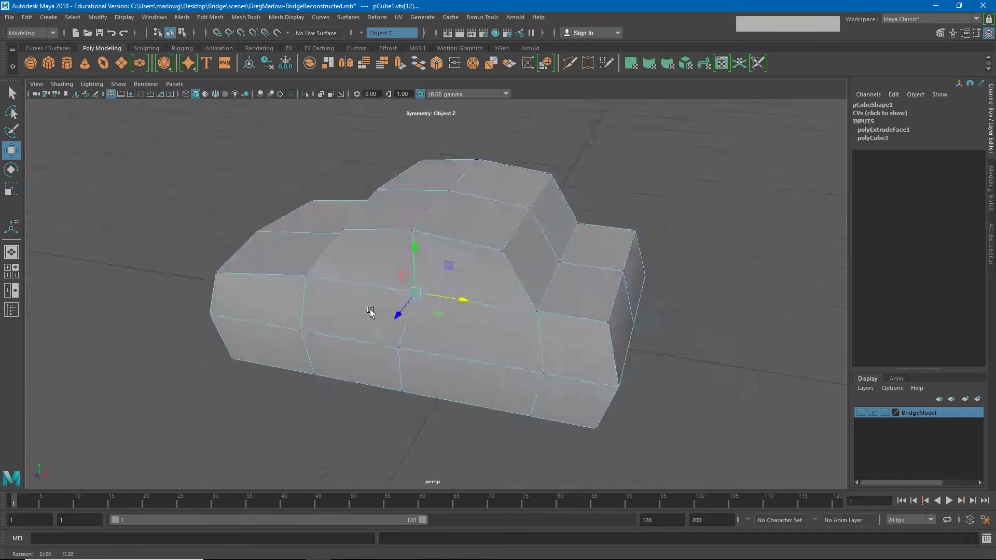
Adjust the side edge and front vertices to taper the nose, checking the view.
right_click(331, 218)
click(327, 225)
key(ctrl+z)
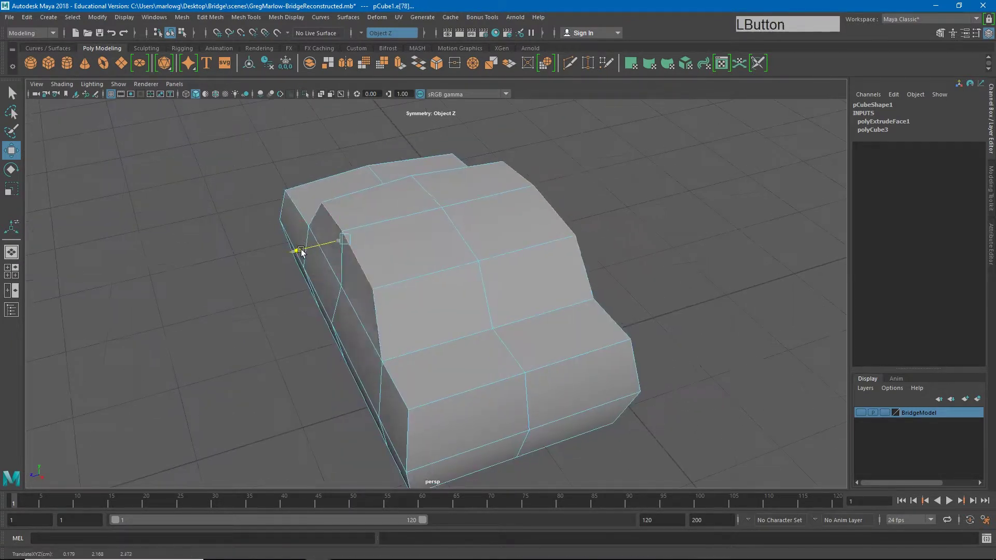
click(322, 294)
right_click(387, 318)
click(360, 327)
click(356, 199)
click(536, 287)
click(433, 330)
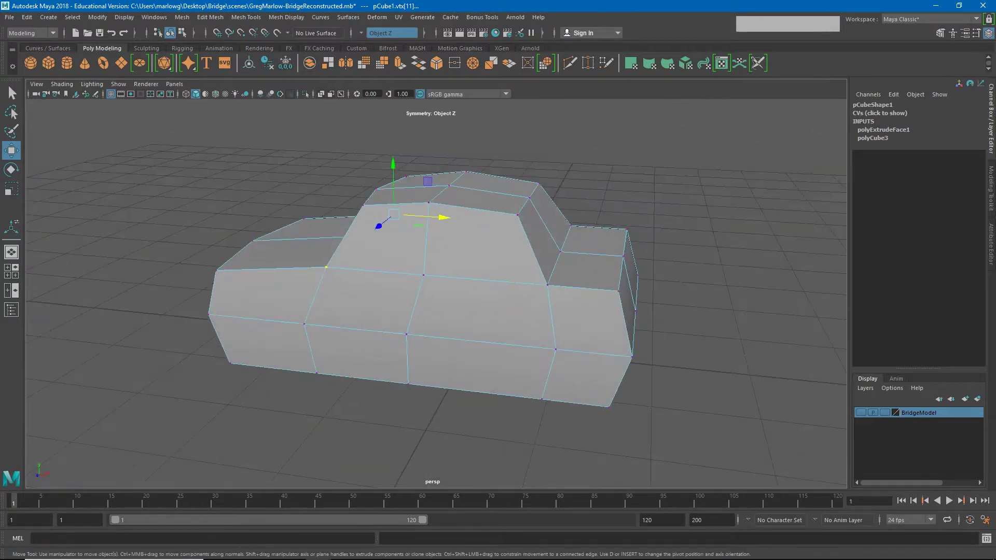
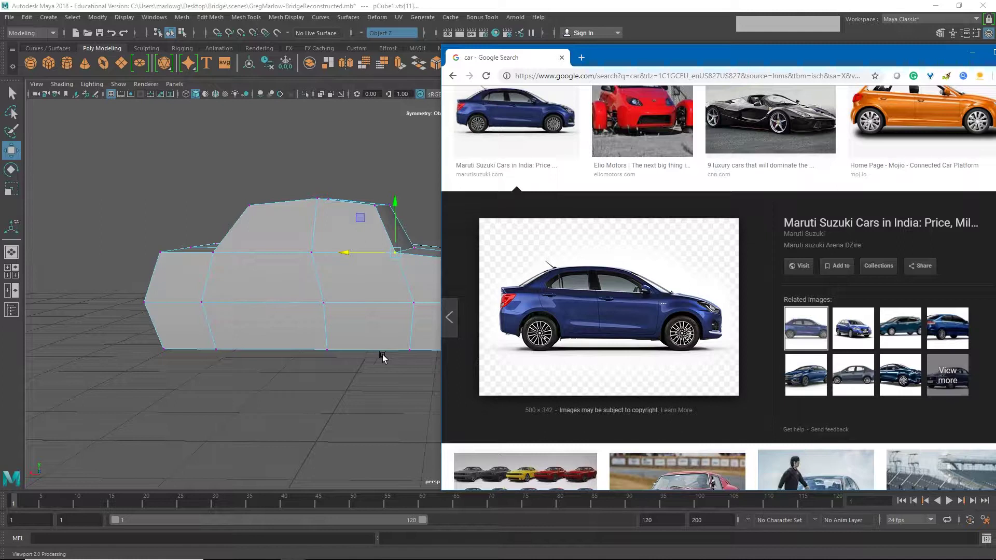
middle_click(341, 378)
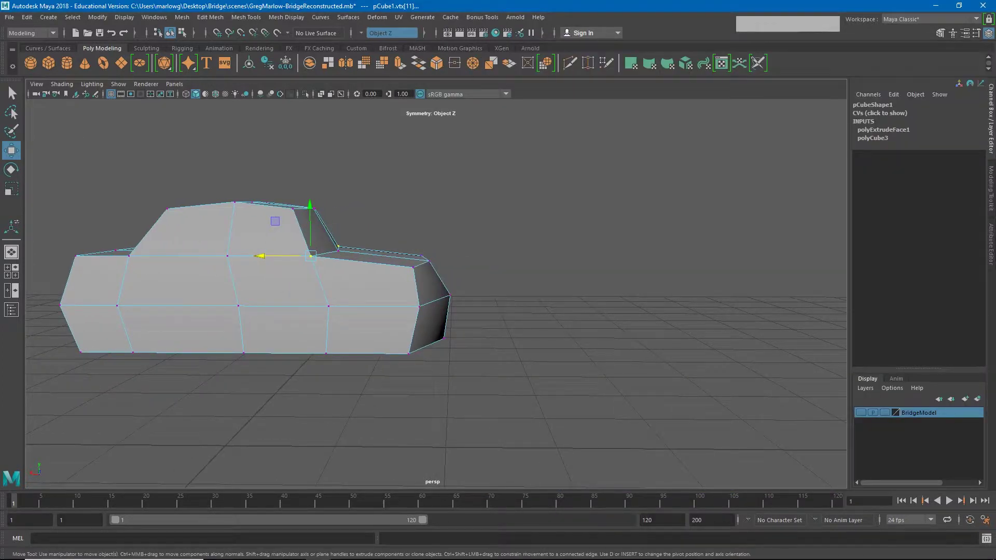
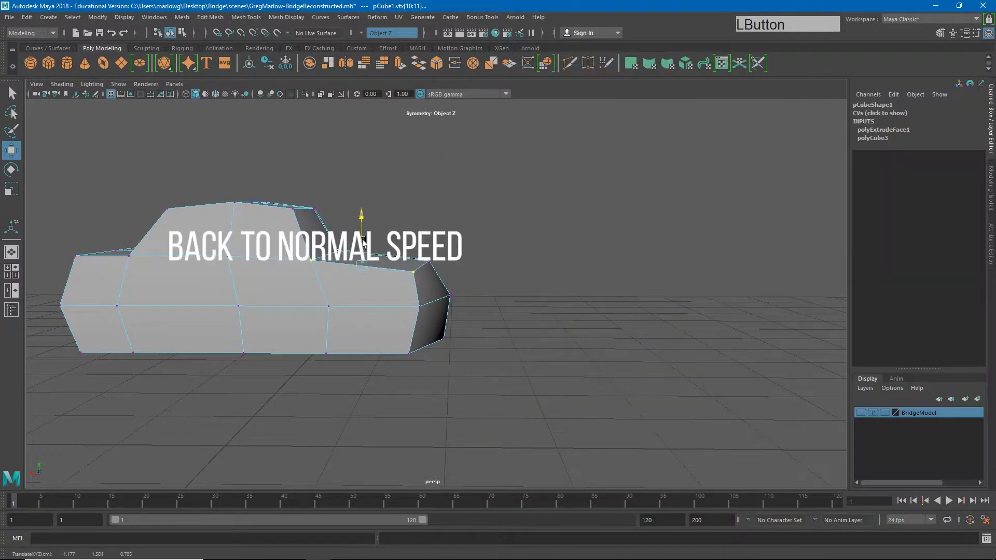
Pull the hood's rear vertex forward, then return to object mode with the mesh deselected.
click(82, 259)
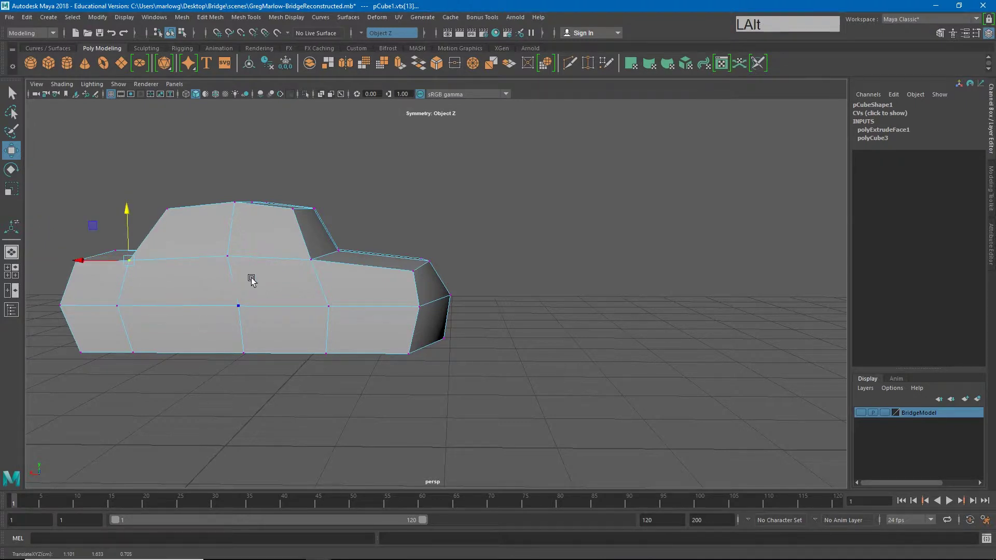
right_click(274, 275)
click(377, 209)
click(228, 334)
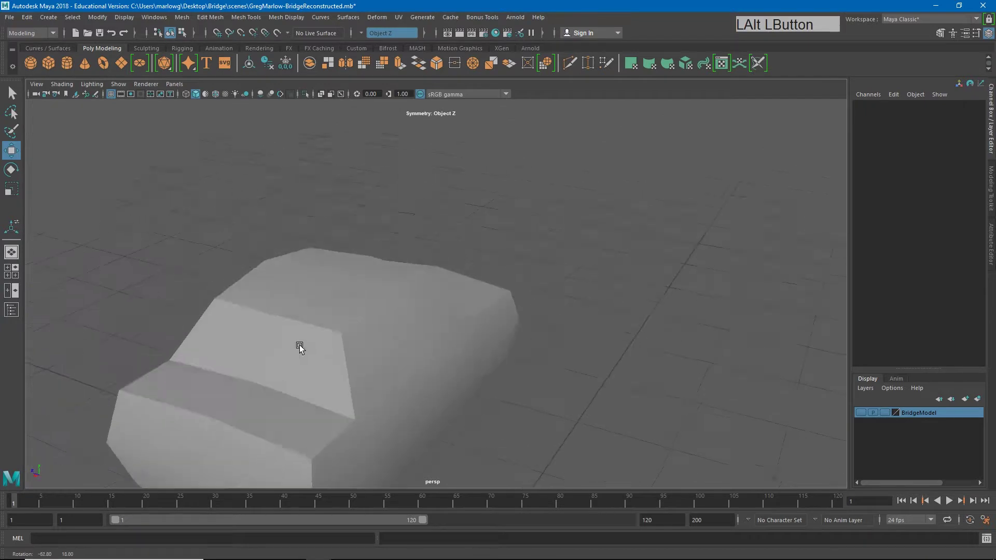
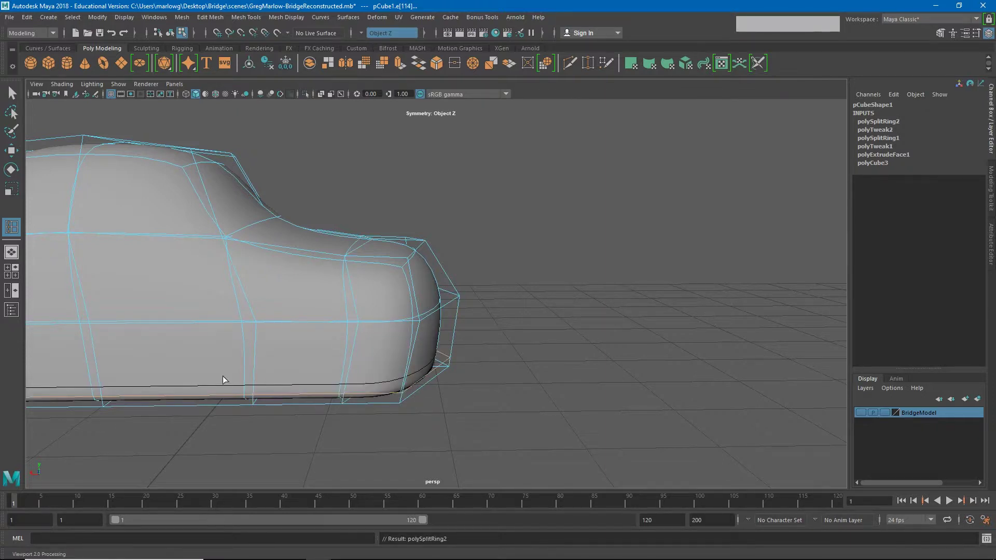
Insert a horizontal edge loop around the cabin and another near the car's front.
middle_click(279, 326)
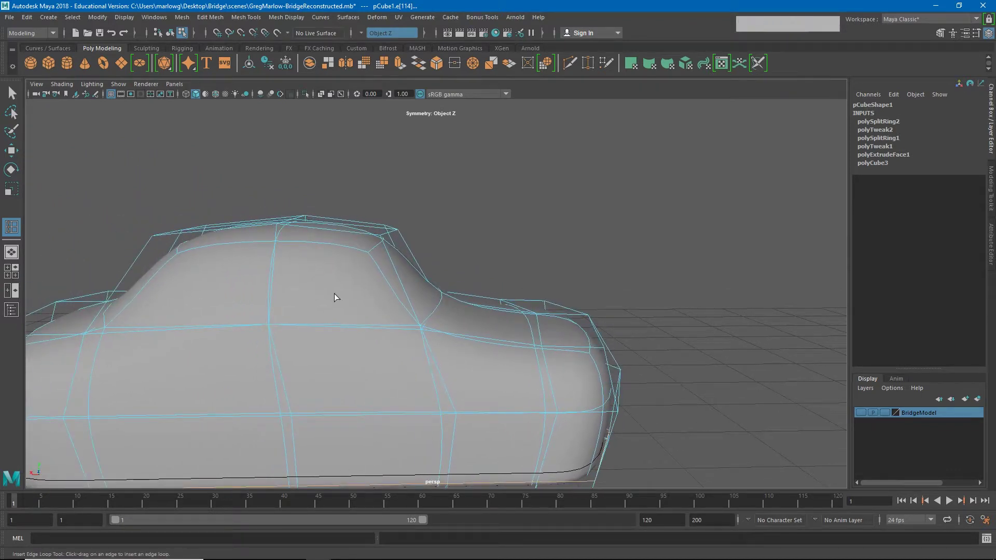
click(166, 314)
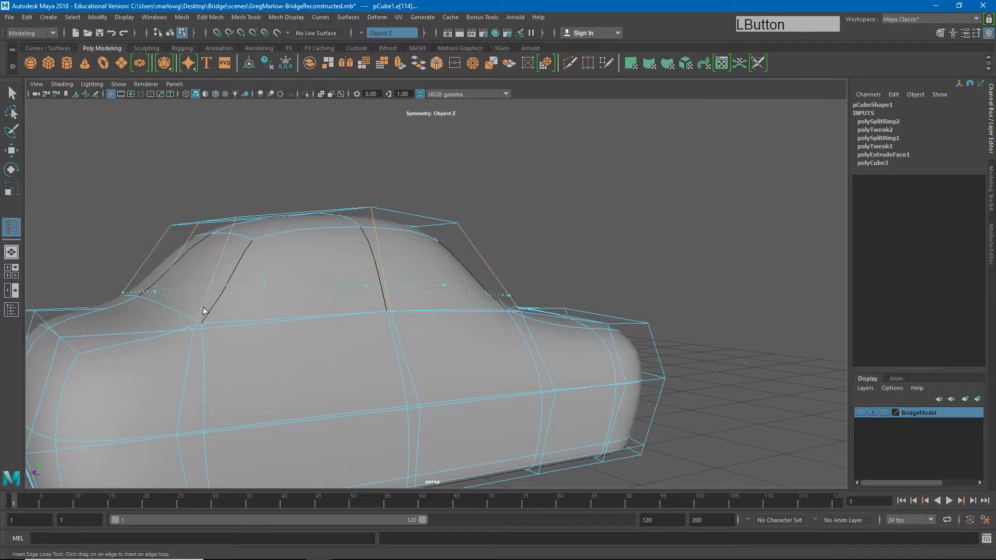
click(204, 318)
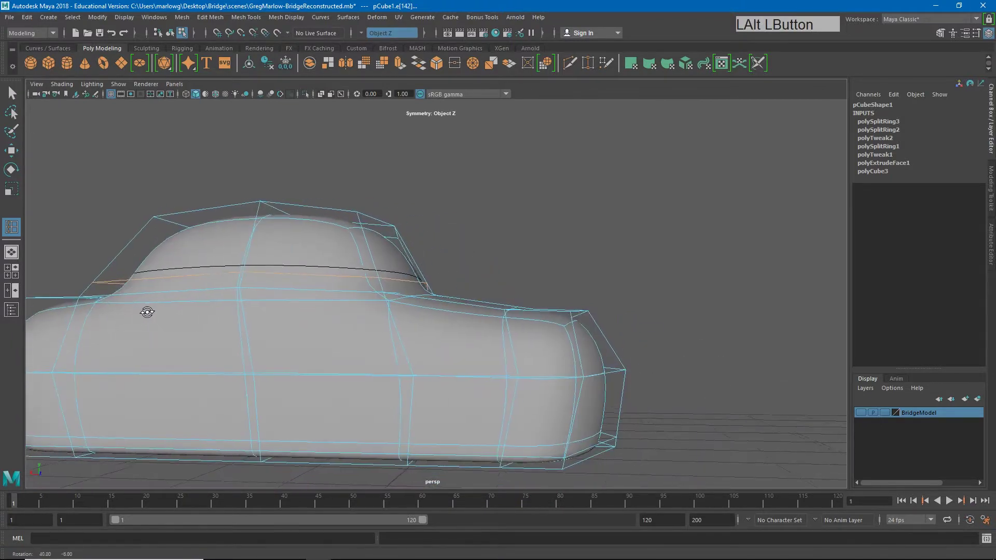
middle_click(177, 332)
click(278, 352)
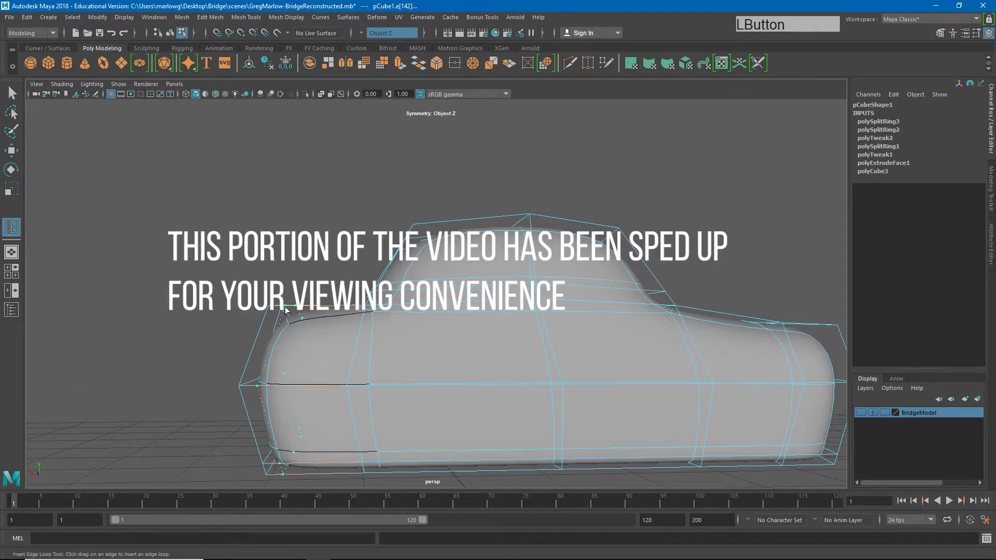
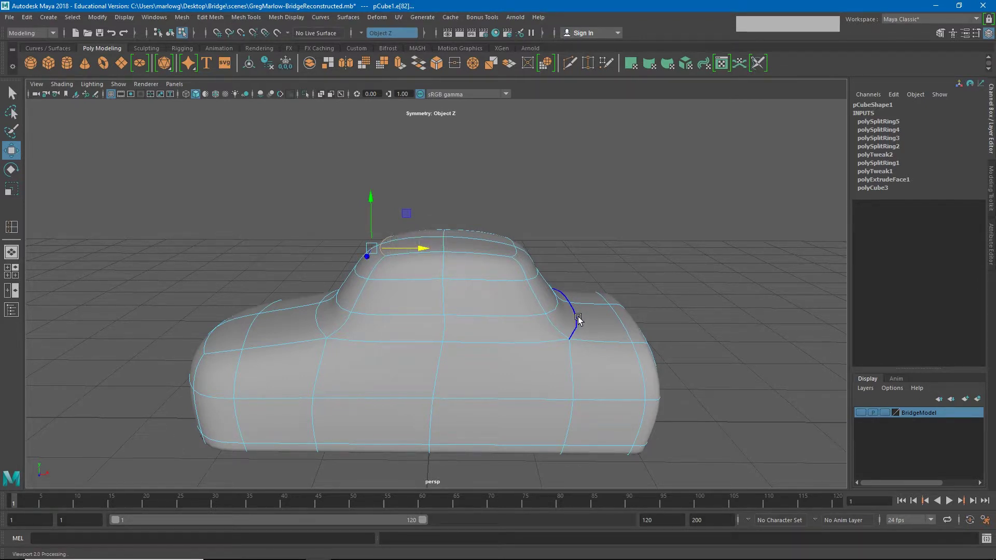
Insert an edge loop on the body side and return to selecting the whole car object.
click(579, 319)
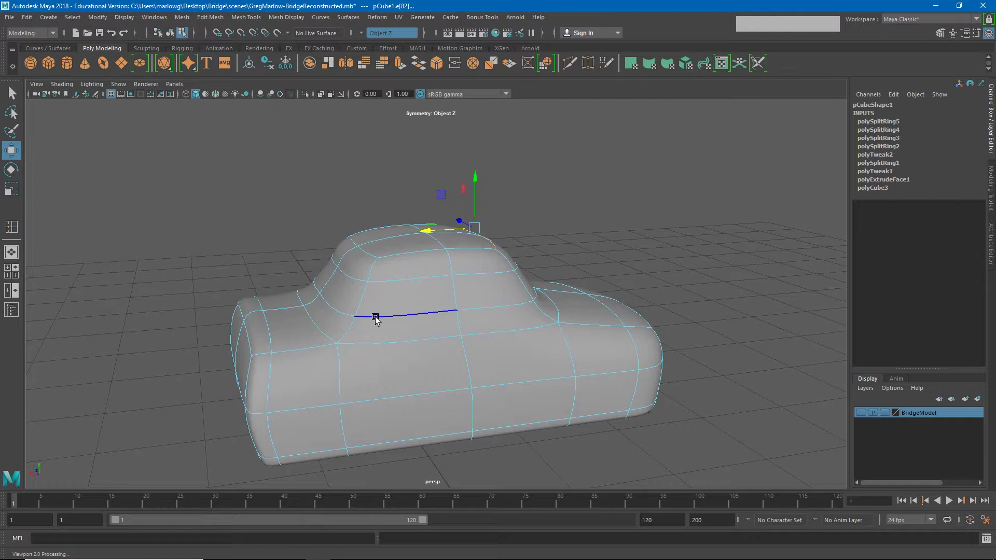
right_click(377, 319)
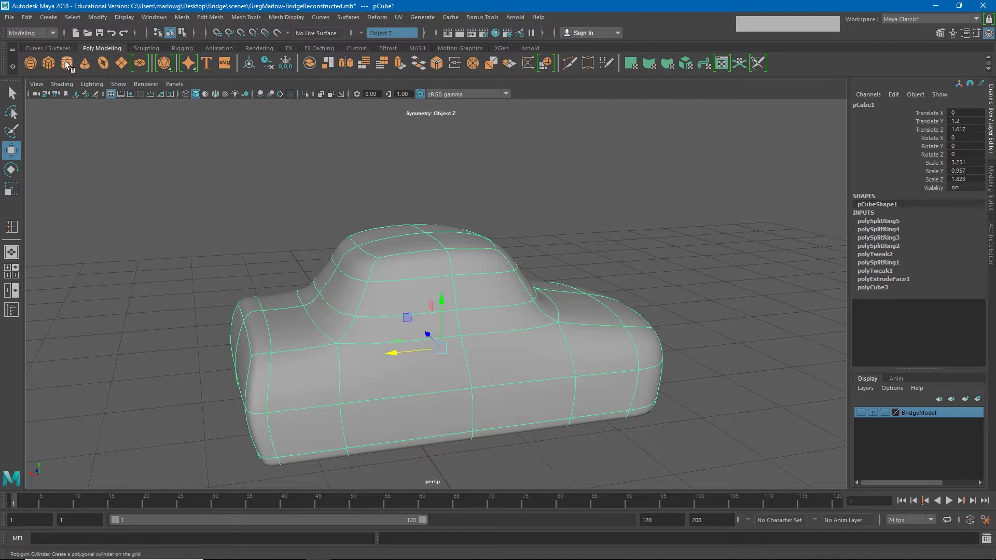
Create a polygon cylinder and rotate it exactly 90 degrees on X onto its side.
click(69, 66)
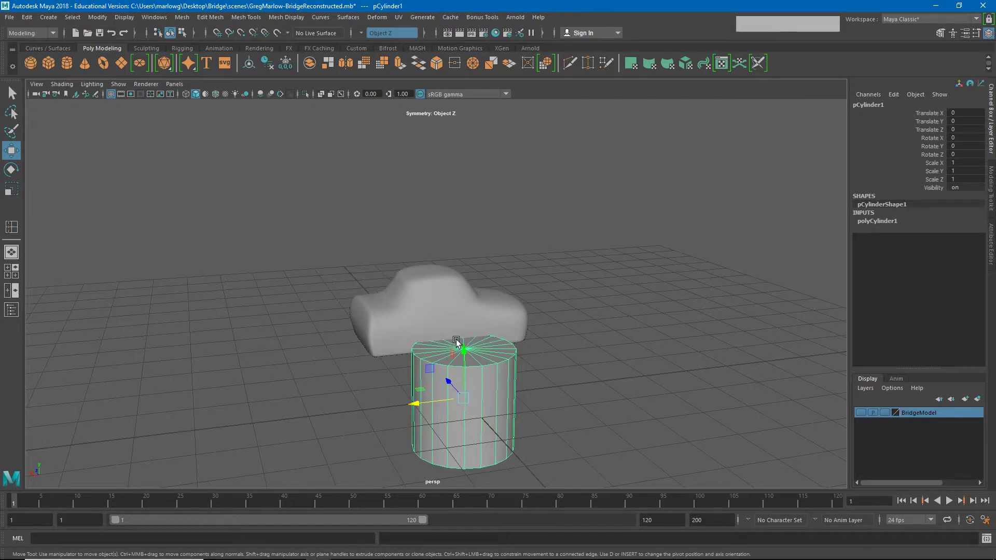
key(e)
click(474, 373)
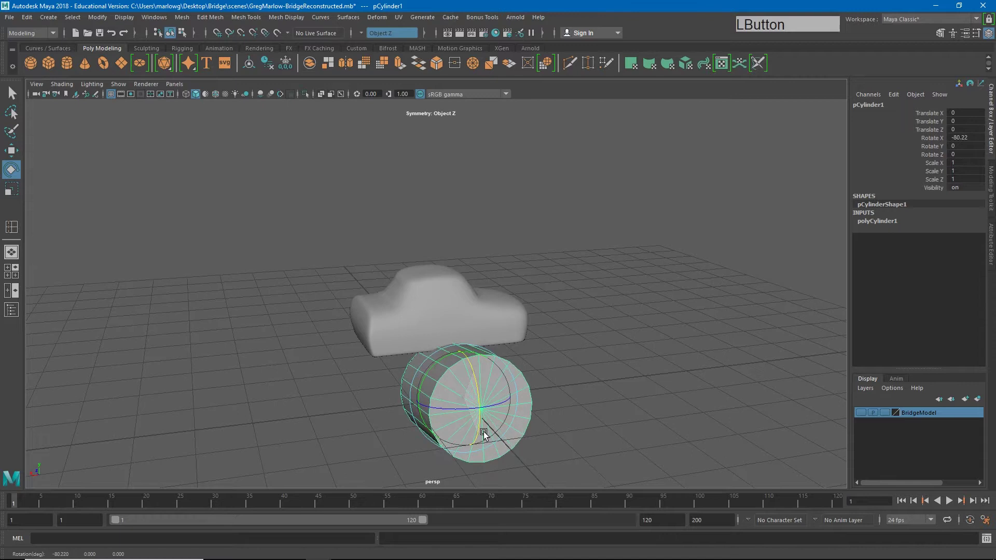
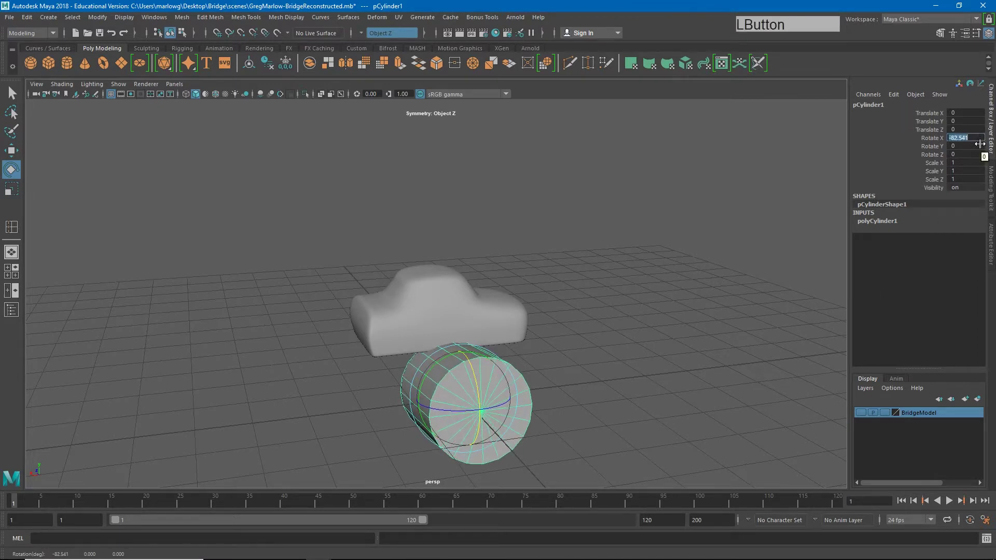
key(KP_9)
key(KP_0)
key(KP_Enter)
click(584, 303)
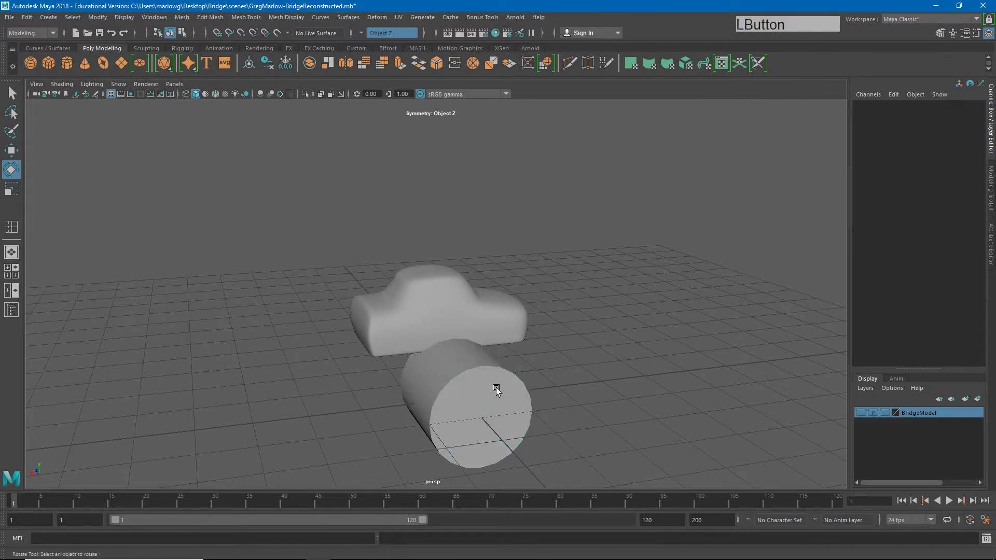
Drag the cylinder out along Z toward the car's side.
key(w)
click(438, 440)
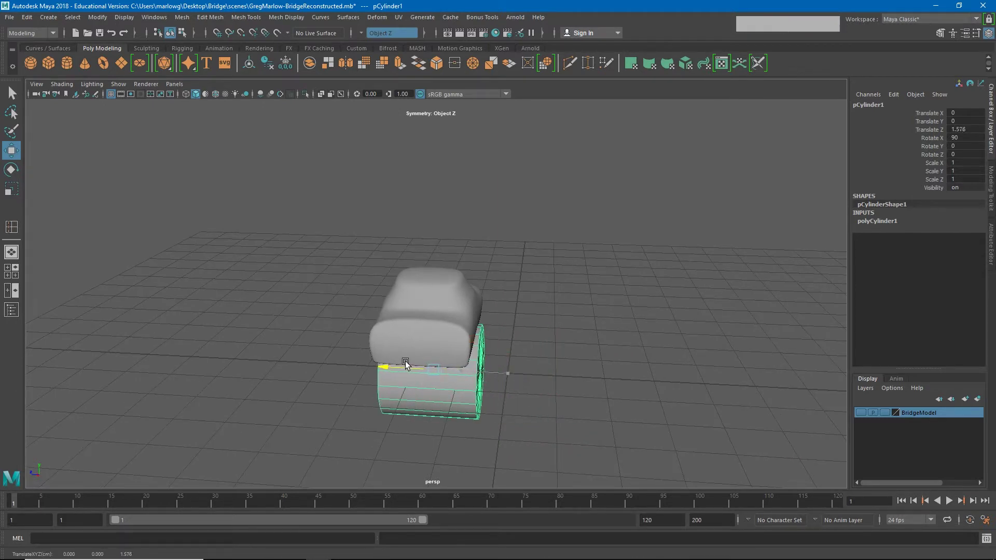
click(508, 395)
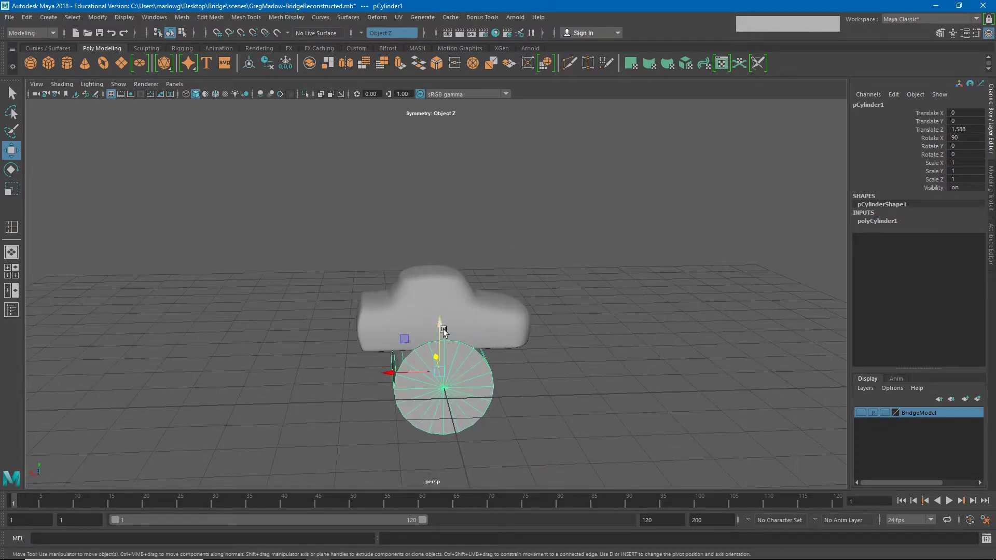
click(443, 388)
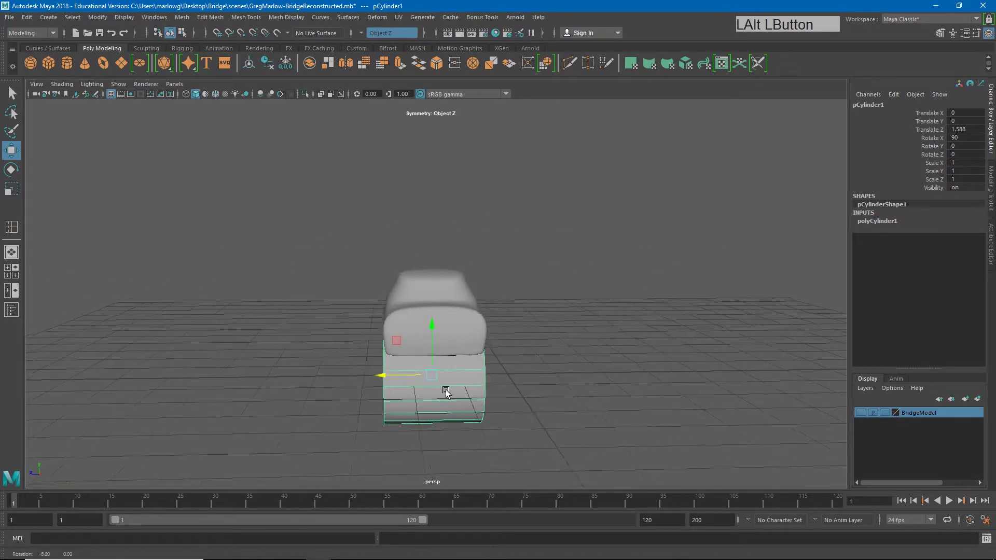
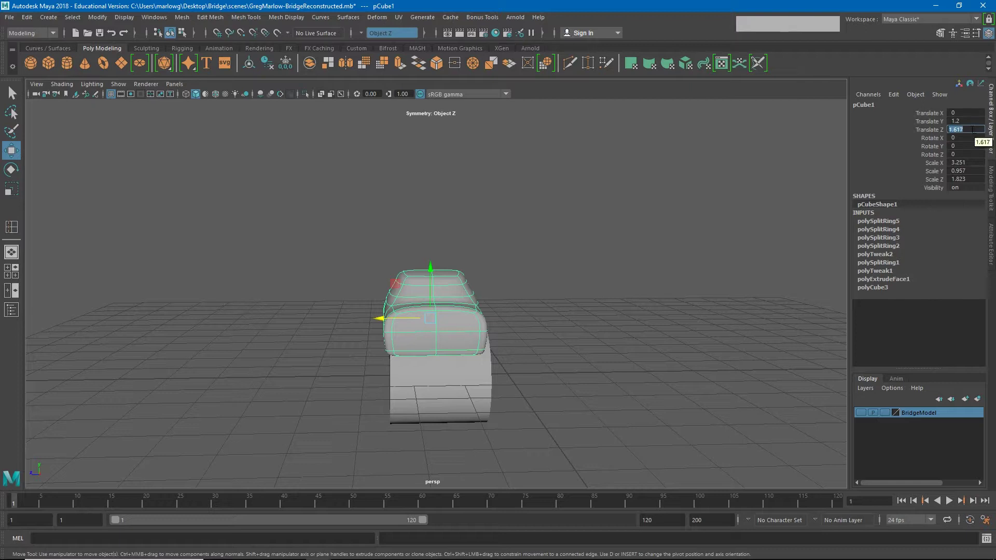
Set the cylinder's Translate Z to 1.617 to match the car body.
click(466, 390)
key(KP_1)
key(KP_Decimal)
key(KP_6)
key(KP_1)
key(KP_7)
key(Return)
key(KP_Enter)
click(599, 211)
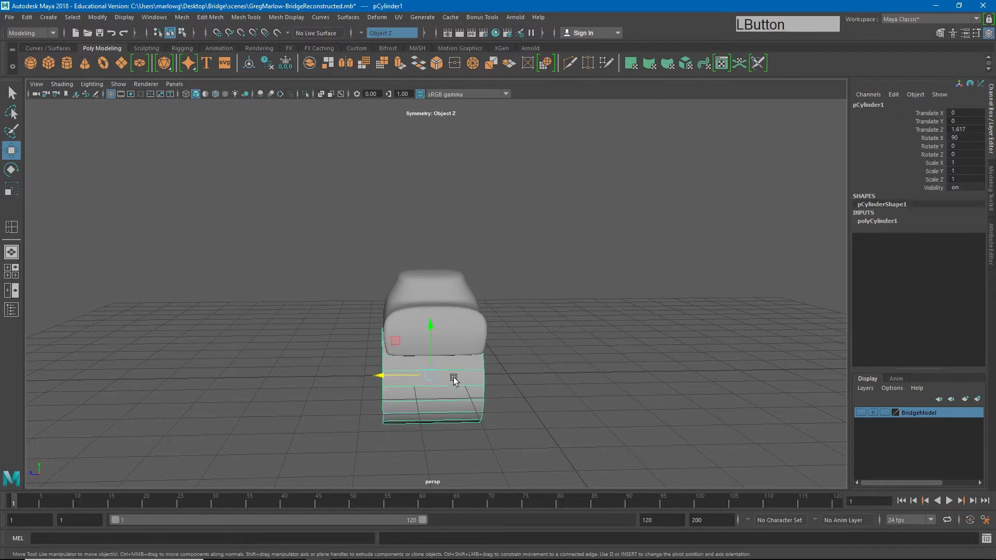
Scale the cylinder uniformly to 0.22 and stretch Y to 1.015 for wheel proportions.
click(414, 402)
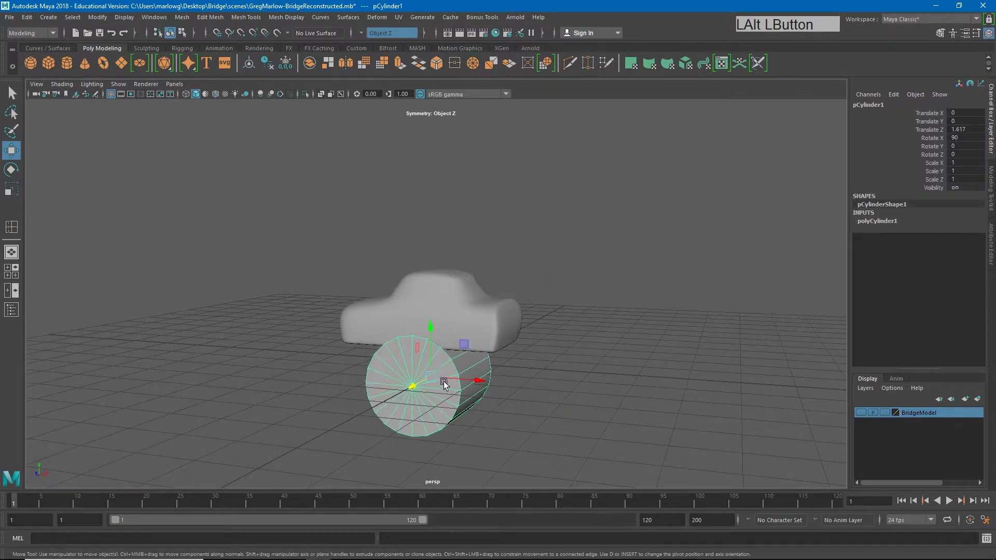
key(r)
key(ctrl+z)
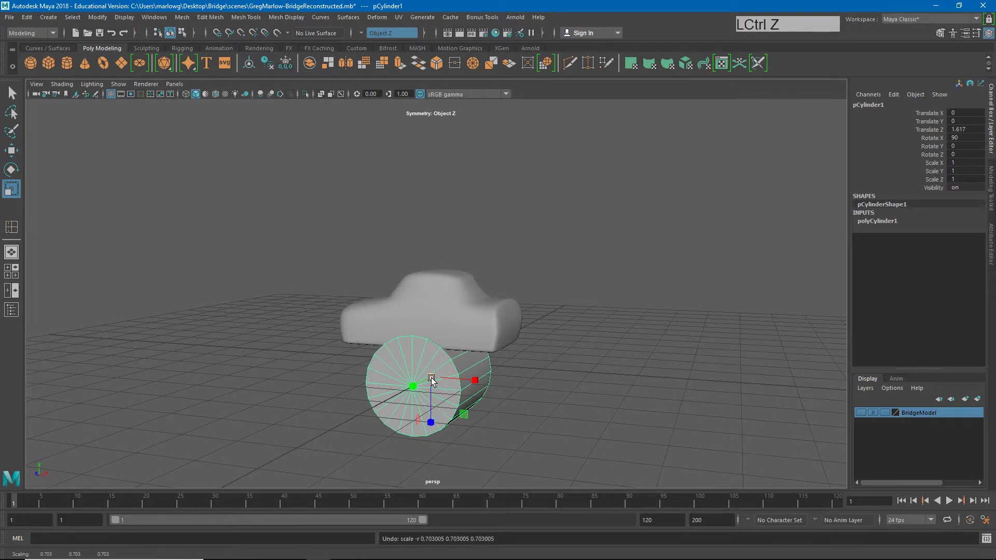
click(434, 377)
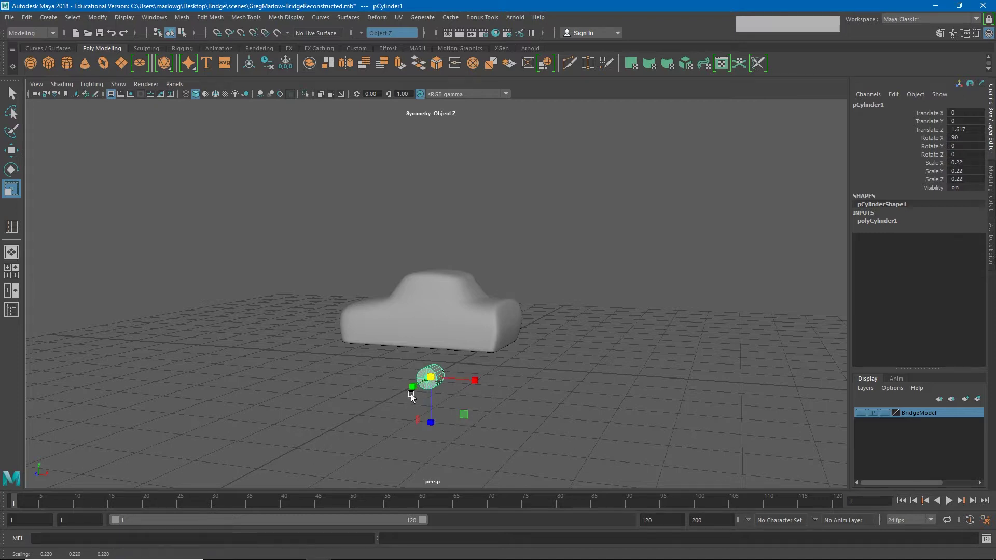
click(416, 411)
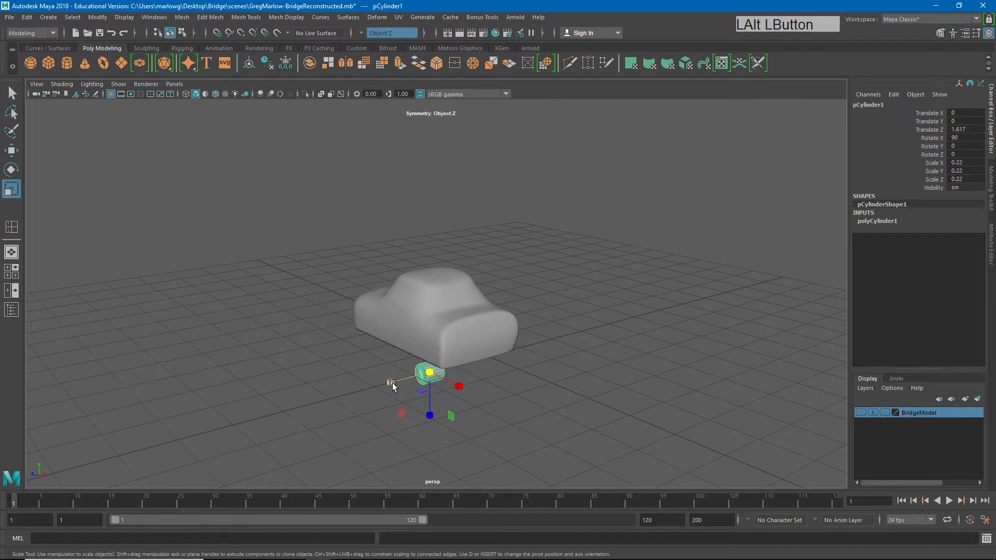
click(288, 442)
Move the wheel up to the car's underside and toward one end along X.
key(w)
click(433, 355)
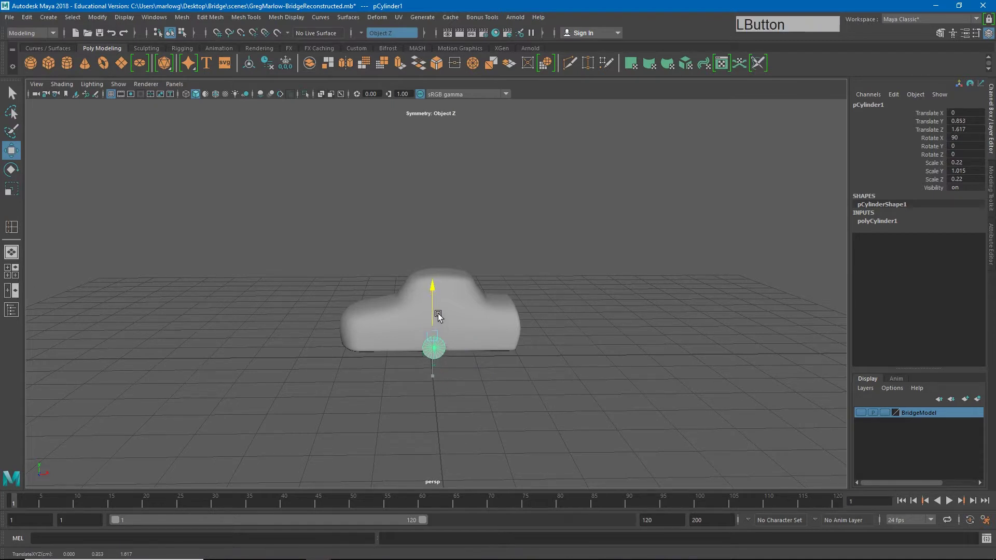
click(482, 337)
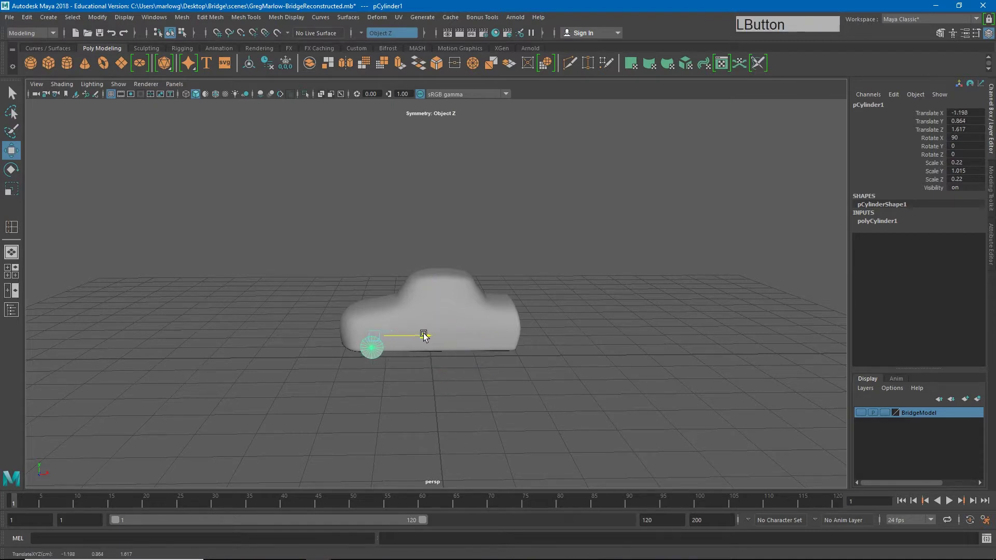
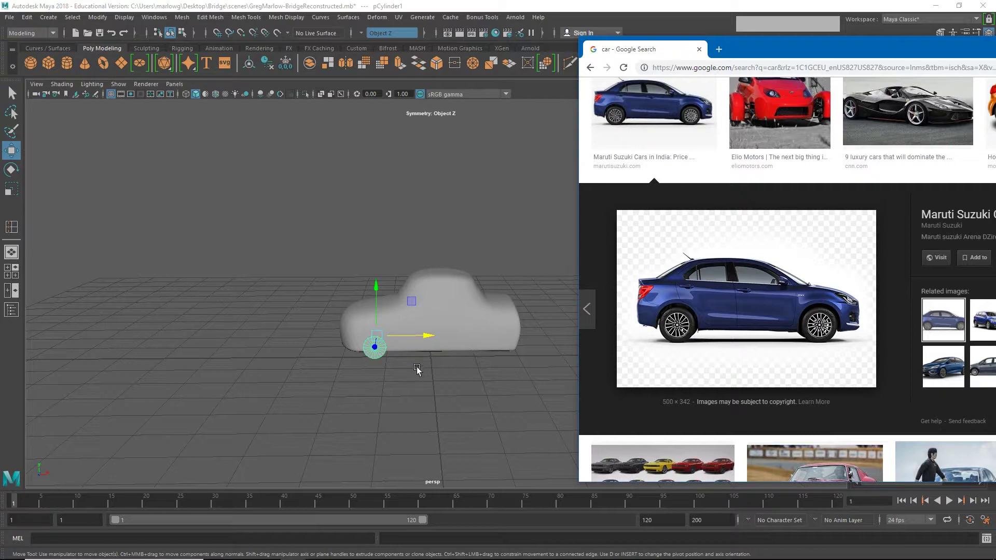
Nudge the wheel along X to about -1.145 after checking the reference photo.
key(r)
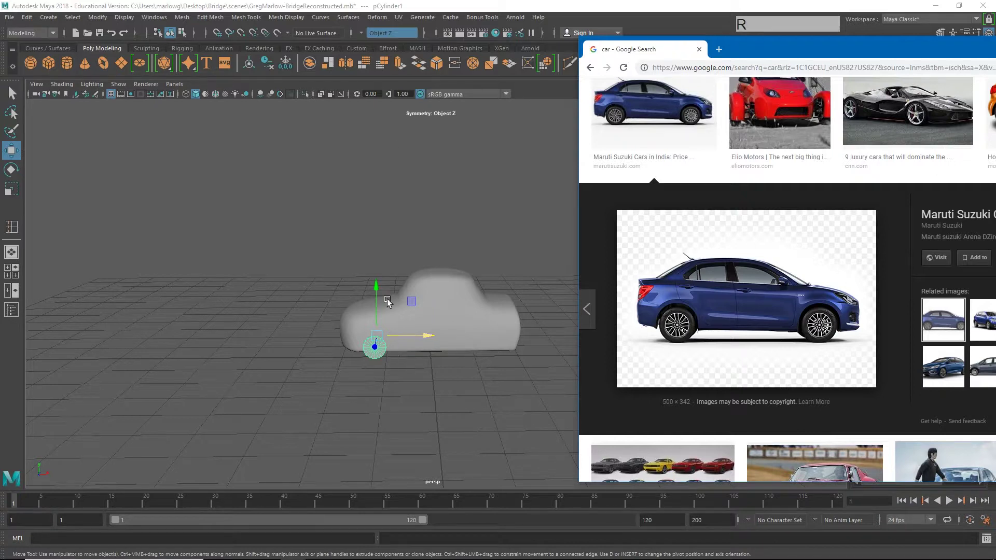
click(465, 6)
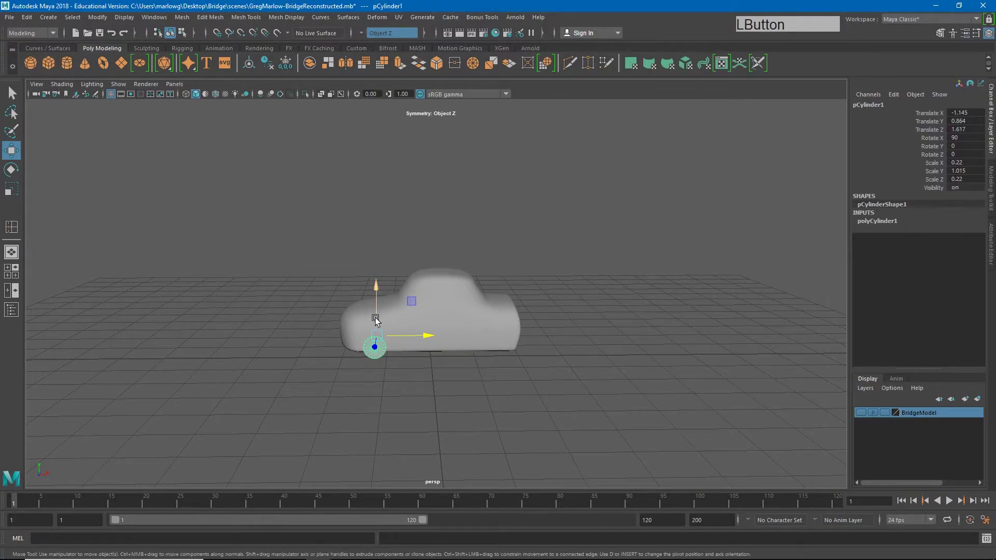
key(r)
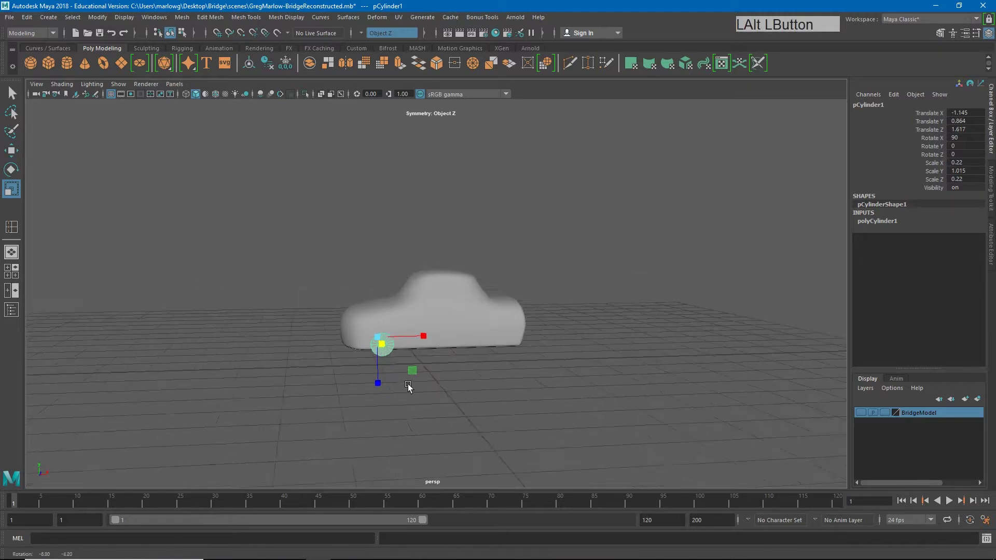